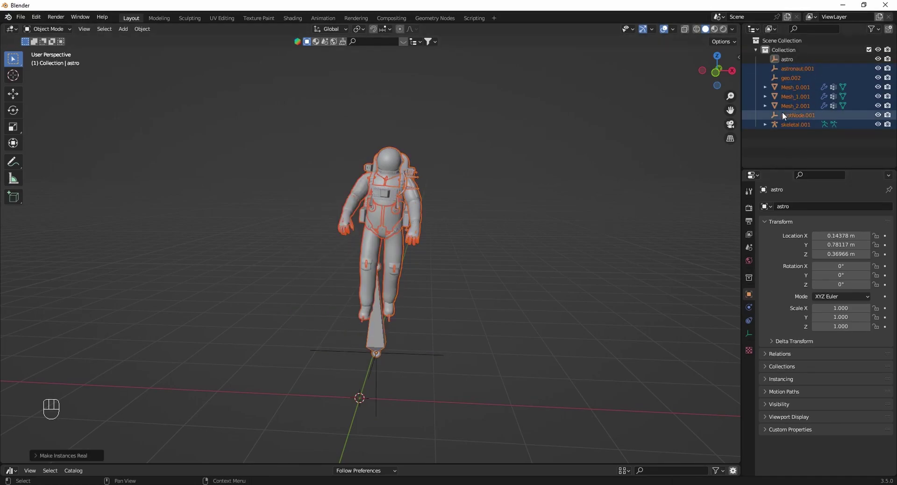
click(542, 255)
click(388, 213)
click(400, 197)
key(g)
click(403, 270)
key(g)
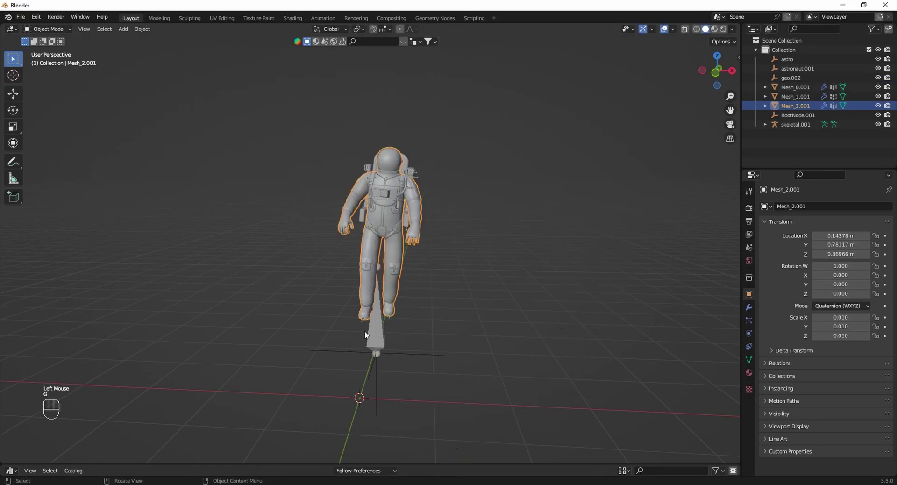
click(385, 336)
key(g)
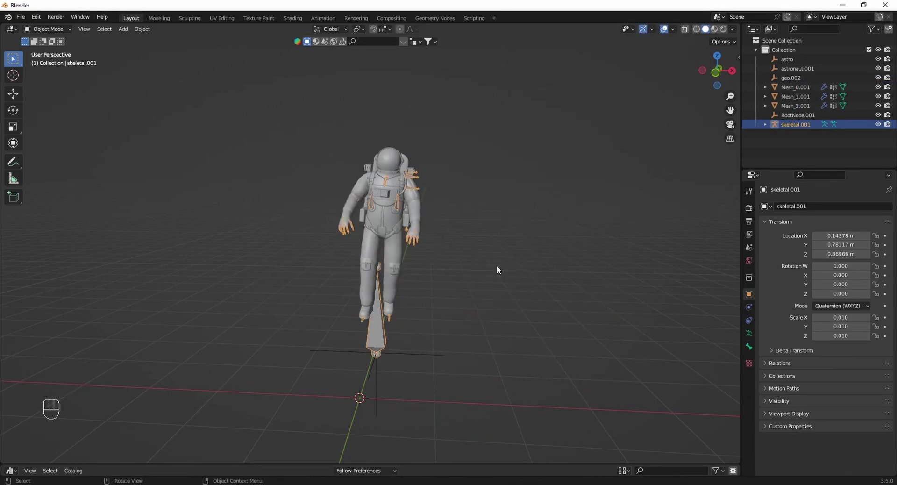